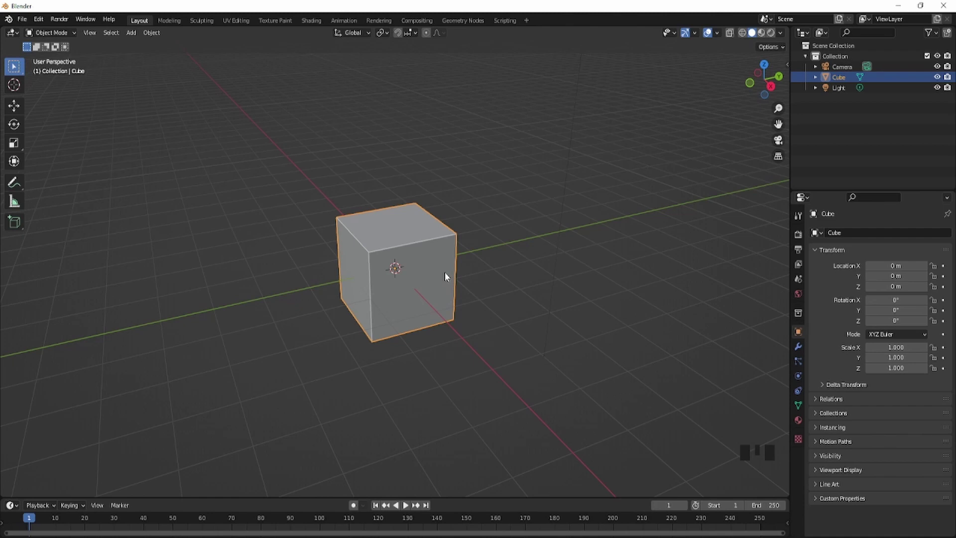
Delete the default cube and bring up the add-object mesh list for a new plane.
key(Delete)
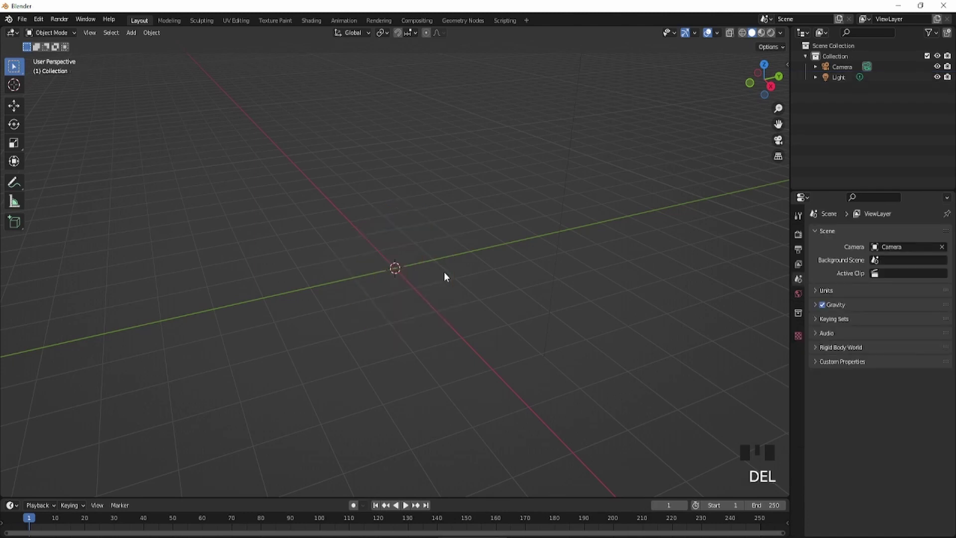
key(shift+a)
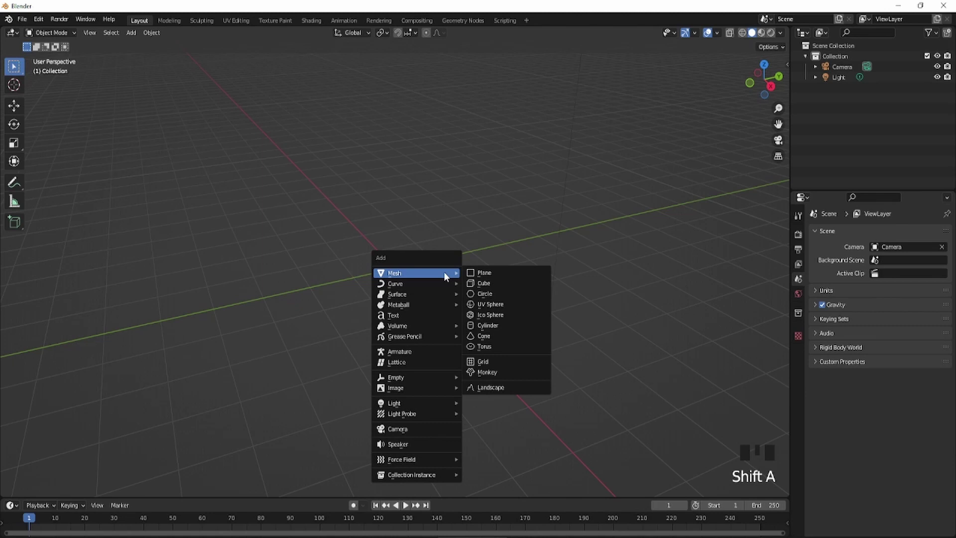
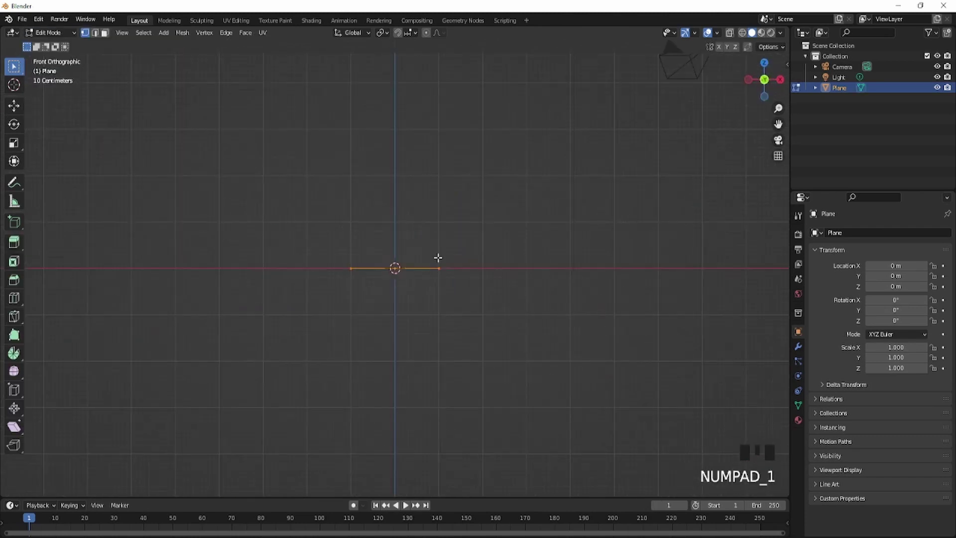
From top view, stretch the plane into a long rectangle along its length.
key(KP_7)
key(s)
key(s)
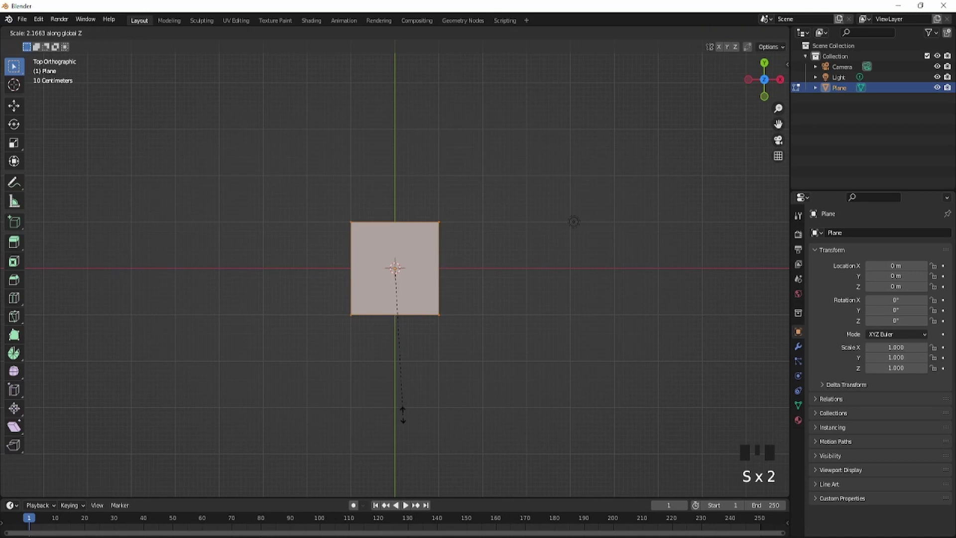
key(s)
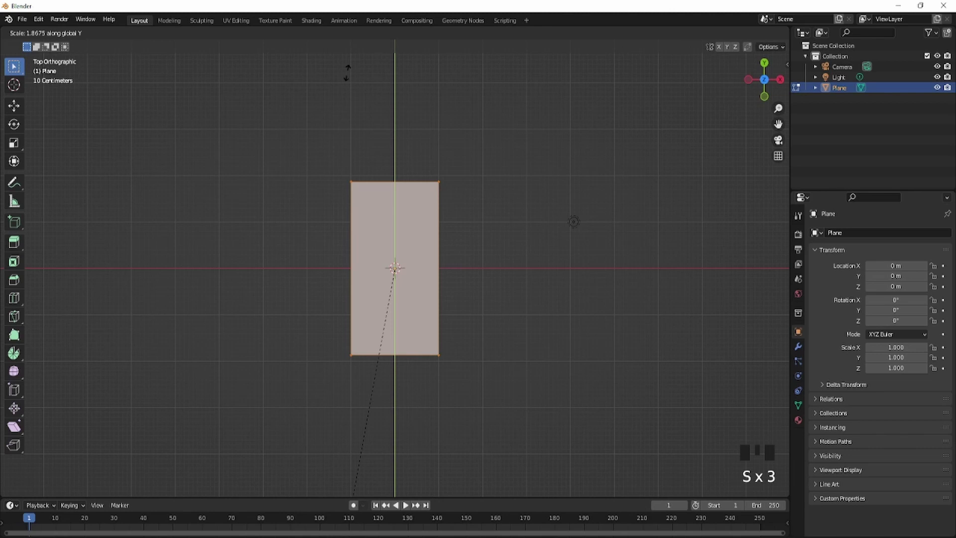
Add loop cuts down and across the petal and pull the end vertices into points.
key(ctrl+r)
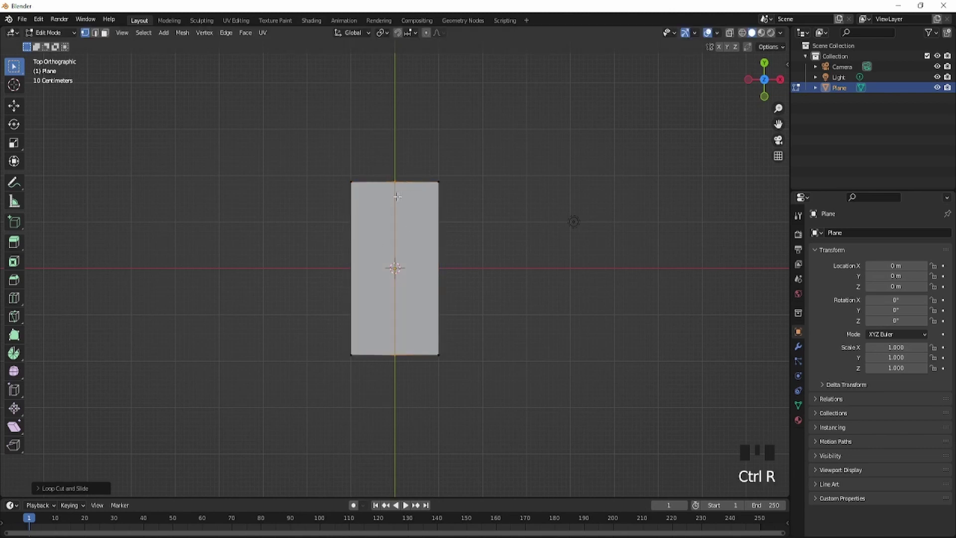
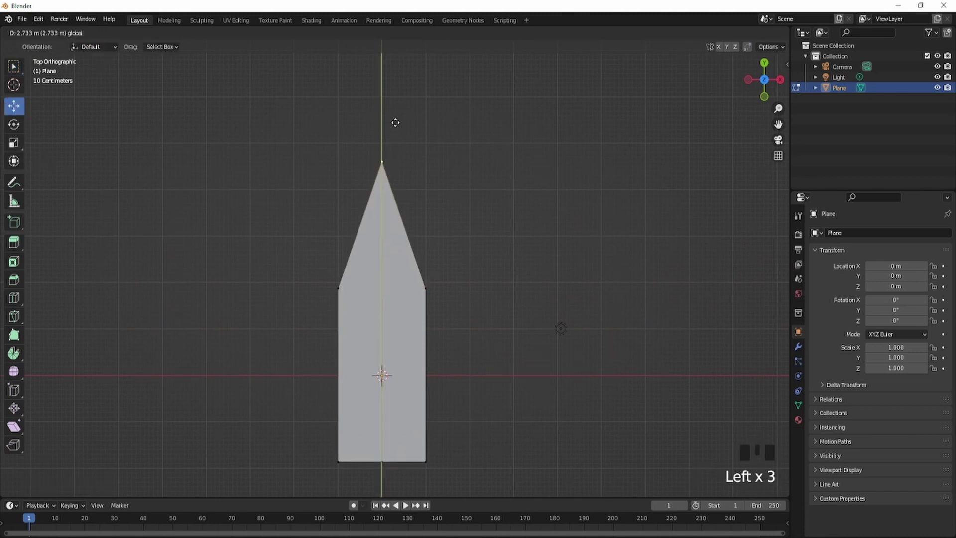
key(ctrl+r)
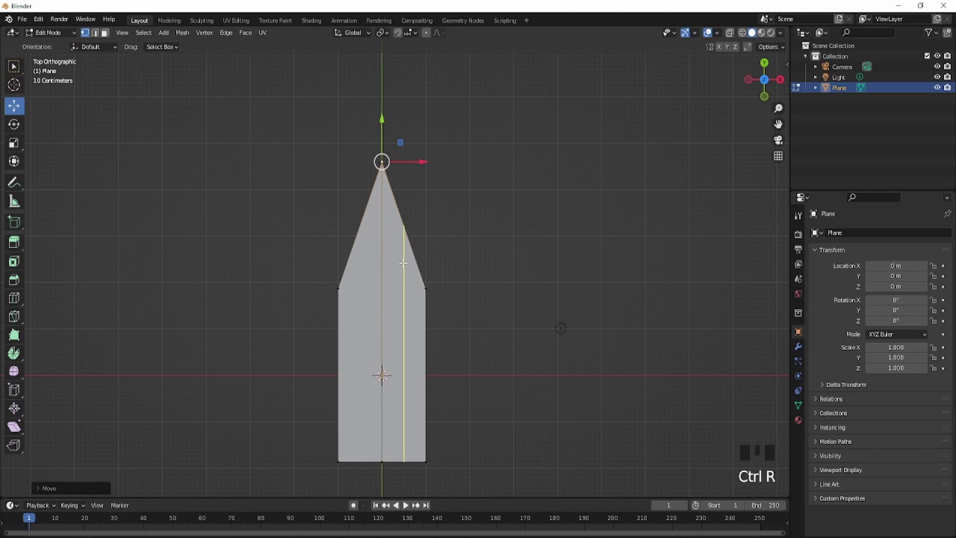
key(ctrl+r)
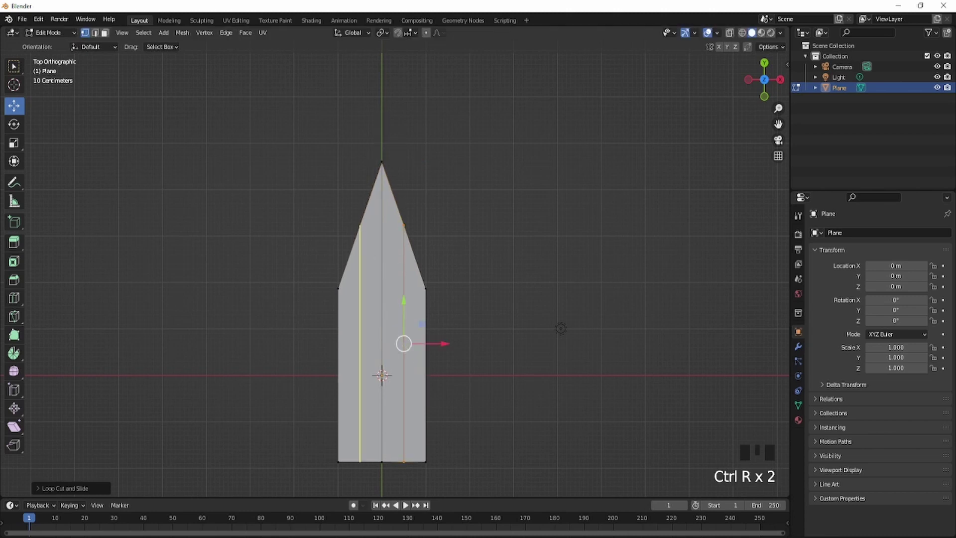
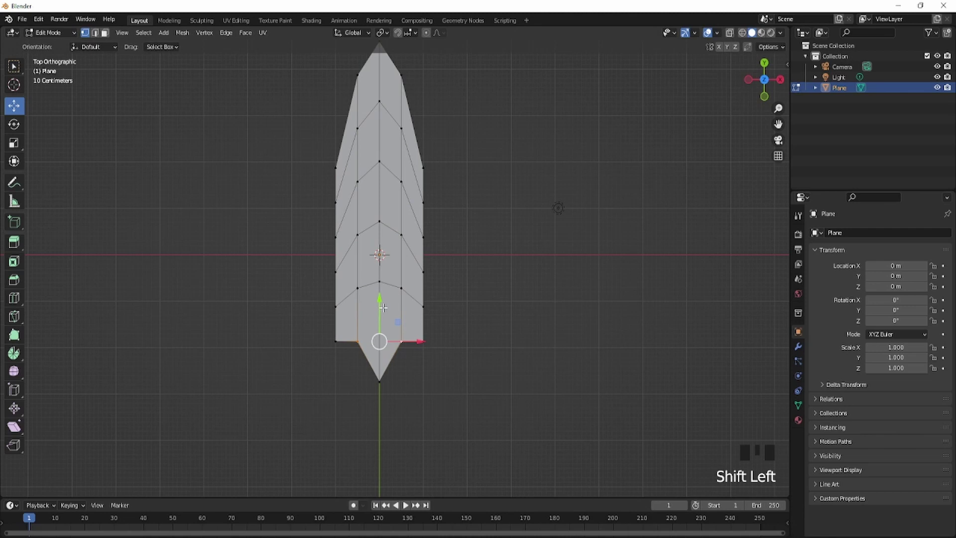
Bring the petal into a side view ready for bending.
scroll(down, 3)
middle_click(326, 301)
key(KP_5)
key(KP_1)
key(KP_3)
scroll(up, 3)
scroll(down, 3)
scroll(down, 3)
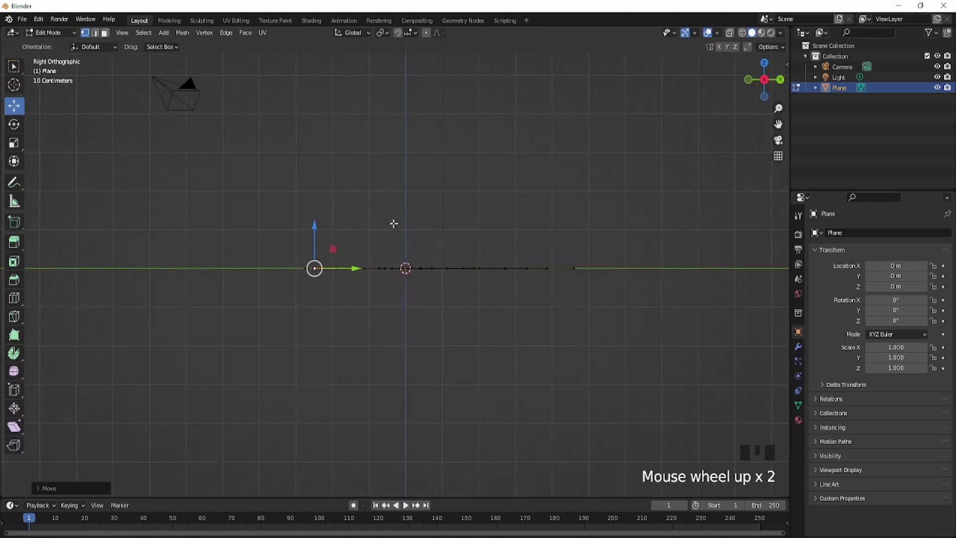
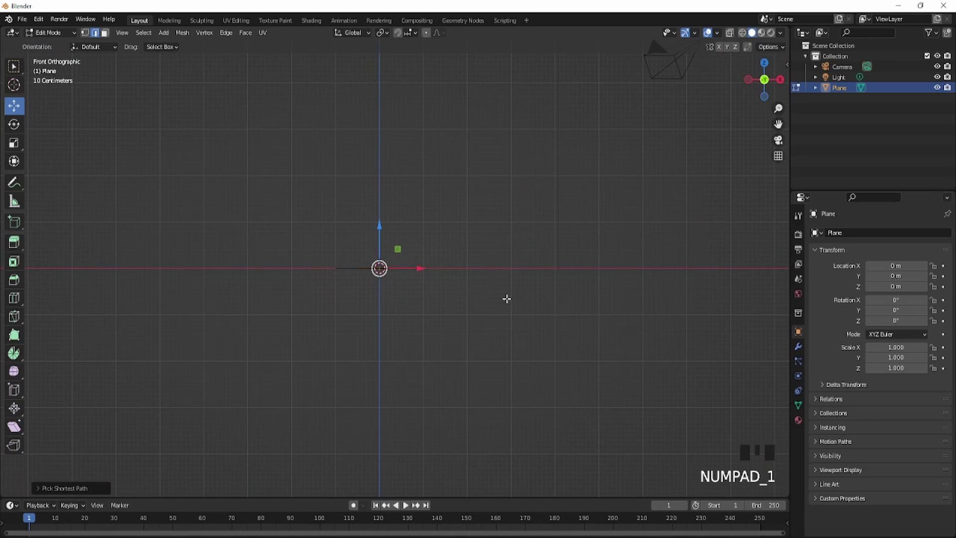
key(KP_3)
scroll(up, 3)
scroll(down, 3)
With proportional editing on, rotate the petal's tip downward into a gentle arch, then turn falloff off.
key(o)
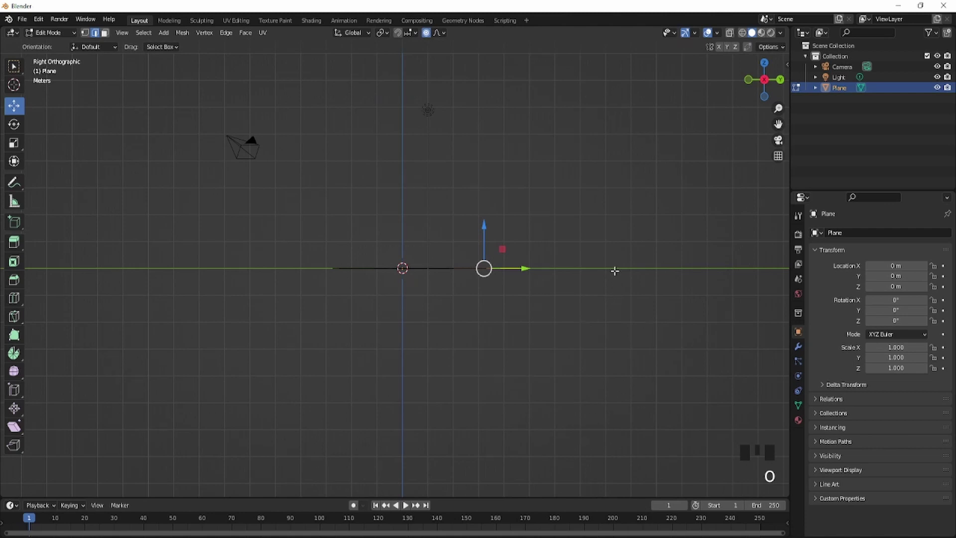
key(r)
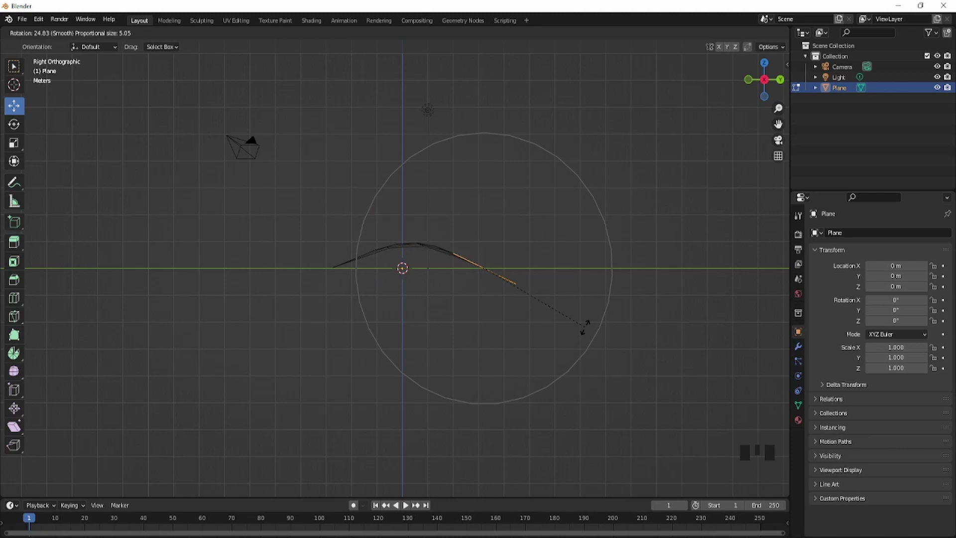
drag(580, 333, 507, 372)
scroll(up, 3)
key(o)
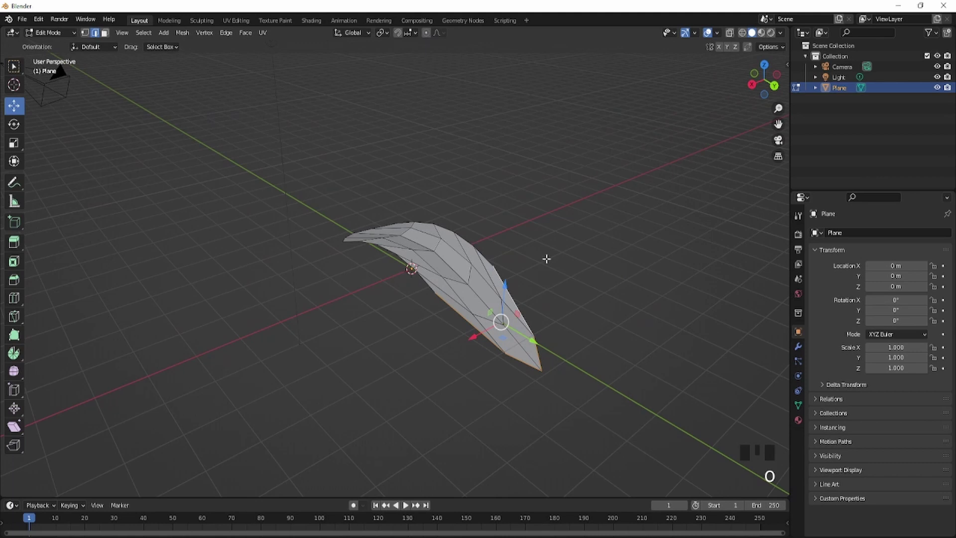
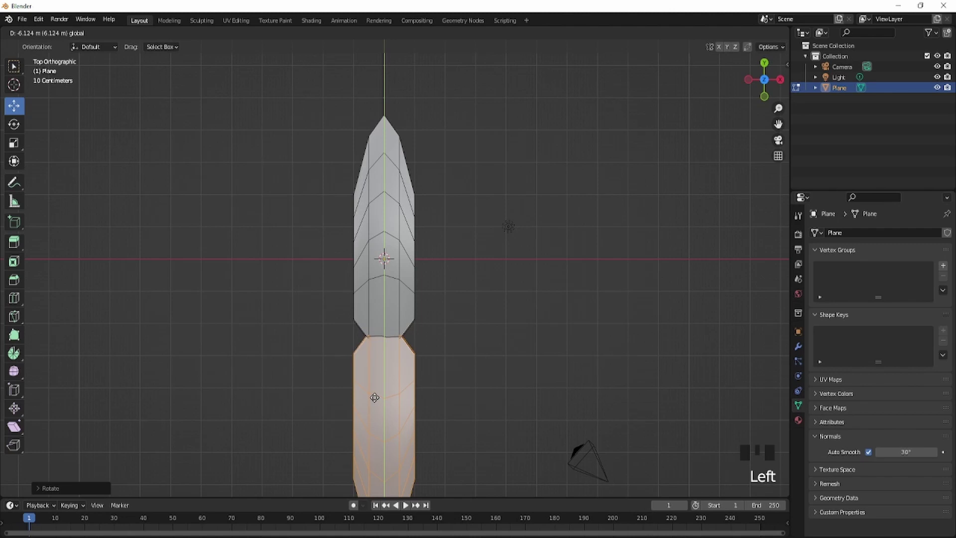
Duplicate the two petals and rotate the copies 90° about Z to form a four-petal cross.
scroll(down, 3)
scroll(up, 3)
key(a)
key(shift+d)
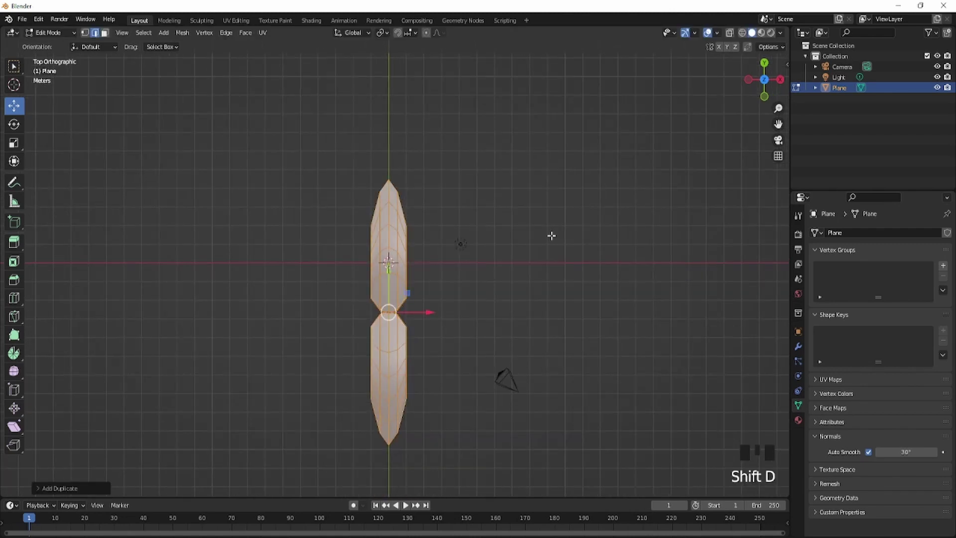
key(r)
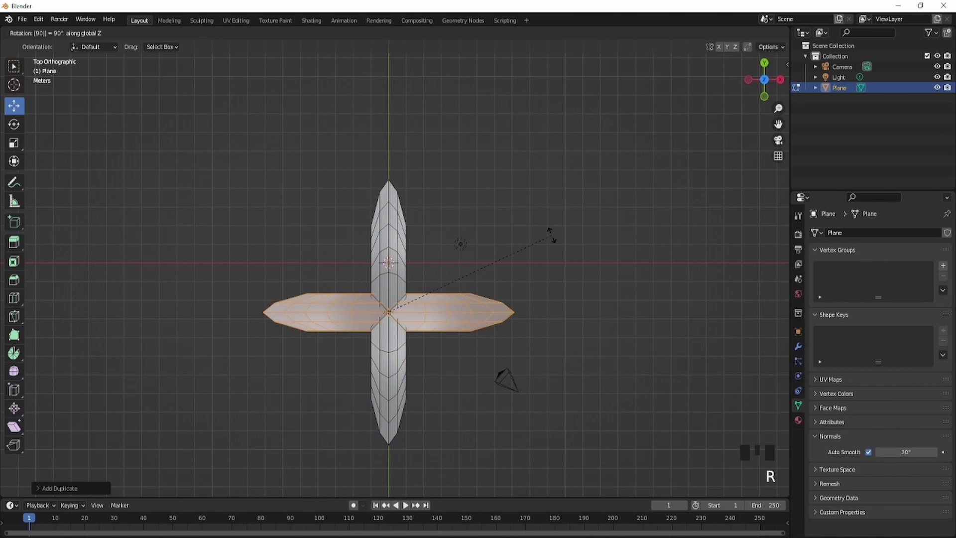
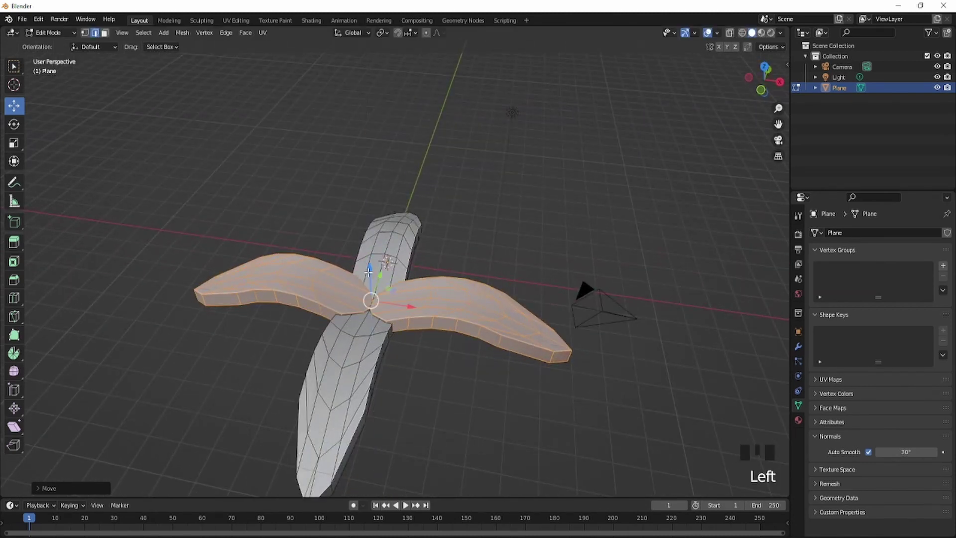
Duplicate all four petals and rotate the copies 45° to make eight evenly spaced petals.
key(KP_5)
key(KP_1)
key(KP_7)
key(a)
key(shift+d)
key(r)
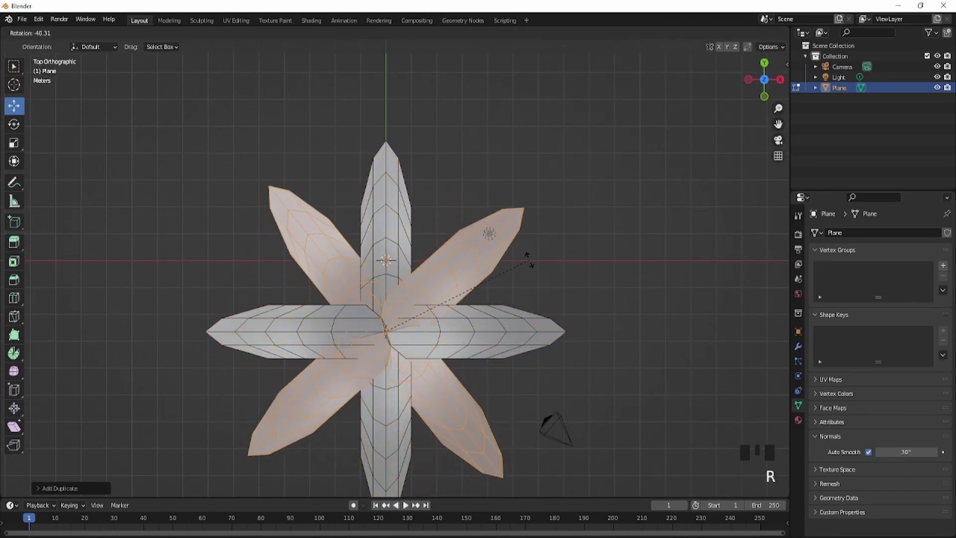
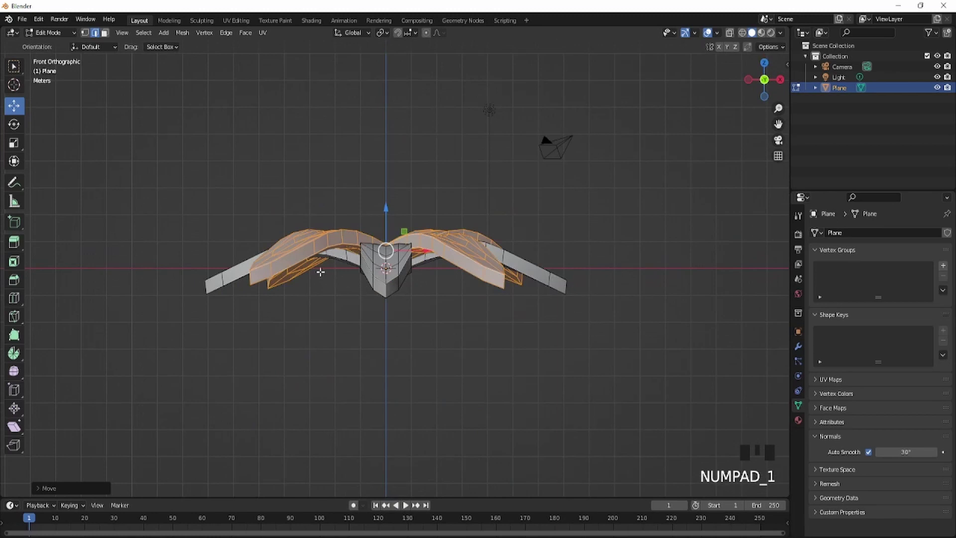
Add an ico-sphere and move it into the flower's centre among the petals.
key(shift+a)
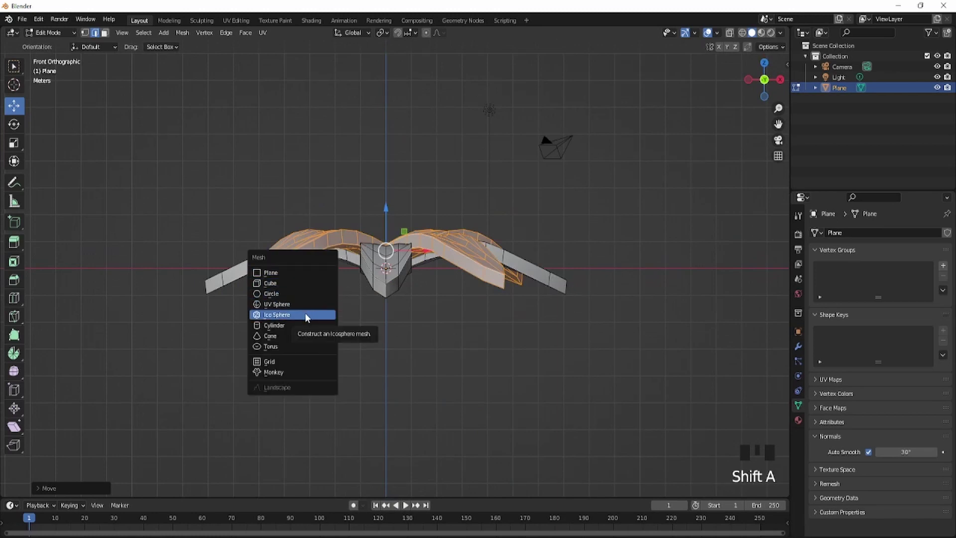
scroll(down, 3)
key(g)
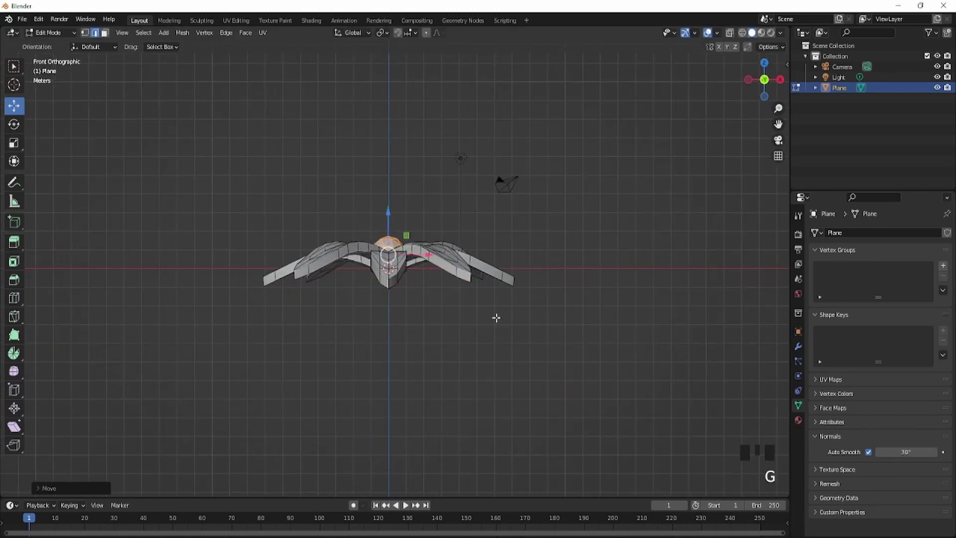
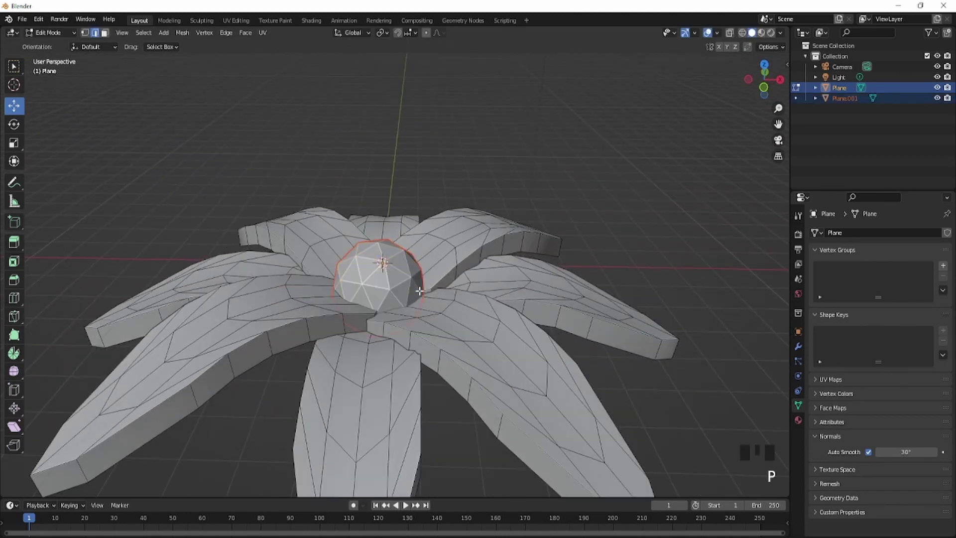
drag(68, 39, 405, 284)
drag(404, 284, 403, 288)
scroll(down, 3)
drag(426, 221, 396, 275)
Separate the sphere into its own object and return to Object Mode.
key(KP_5)
key(KP_1)
scroll(up, 3)
drag(398, 251, 397, 262)
scroll(down, 3)
key(shift+a)
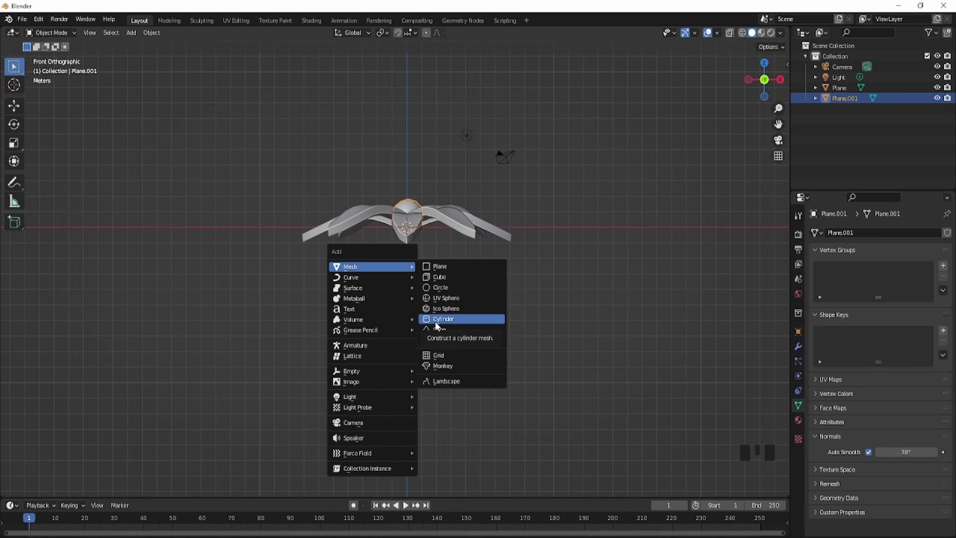
Add a cylinder, scale it into a thin tall stem under the head, and offset its middle loop to bend it.
drag(39, 492, 510, 252)
key(g)
key(s)
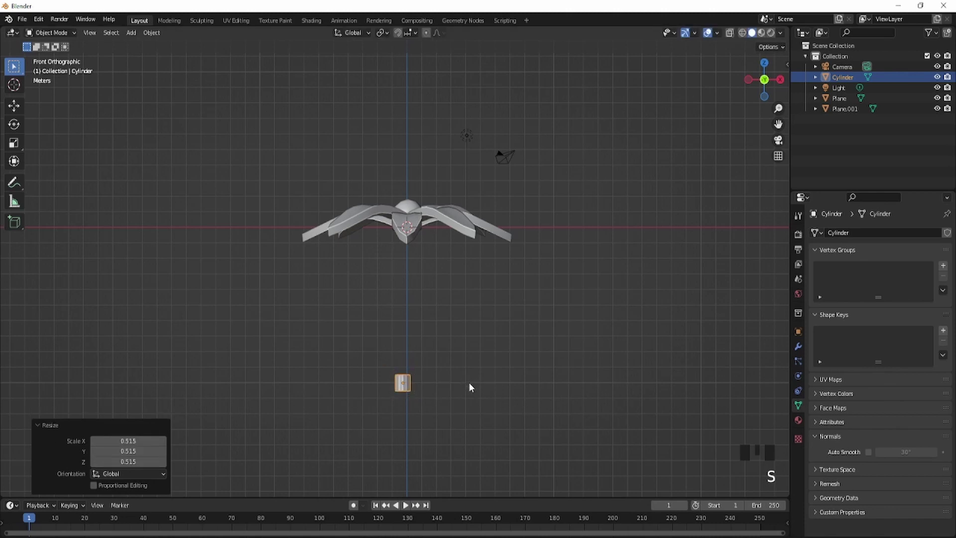
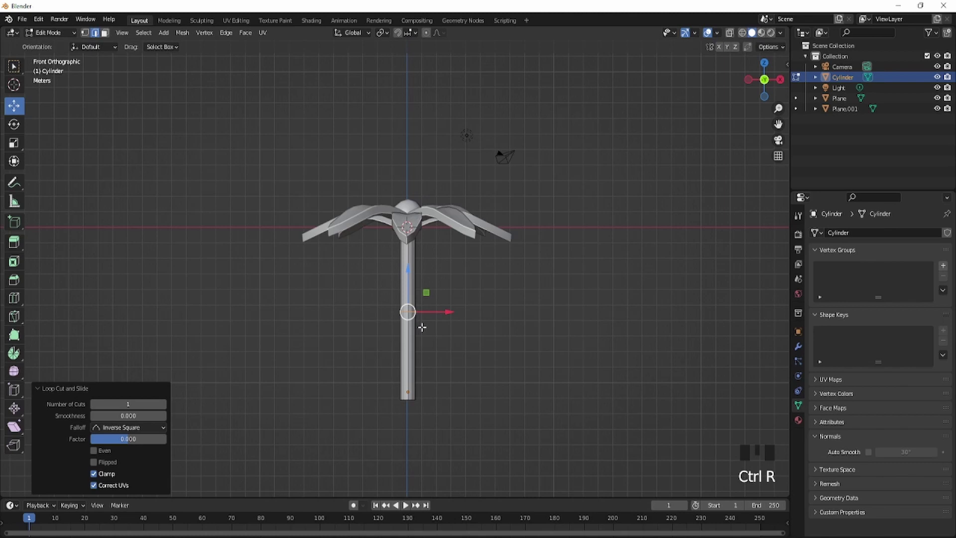
key(g)
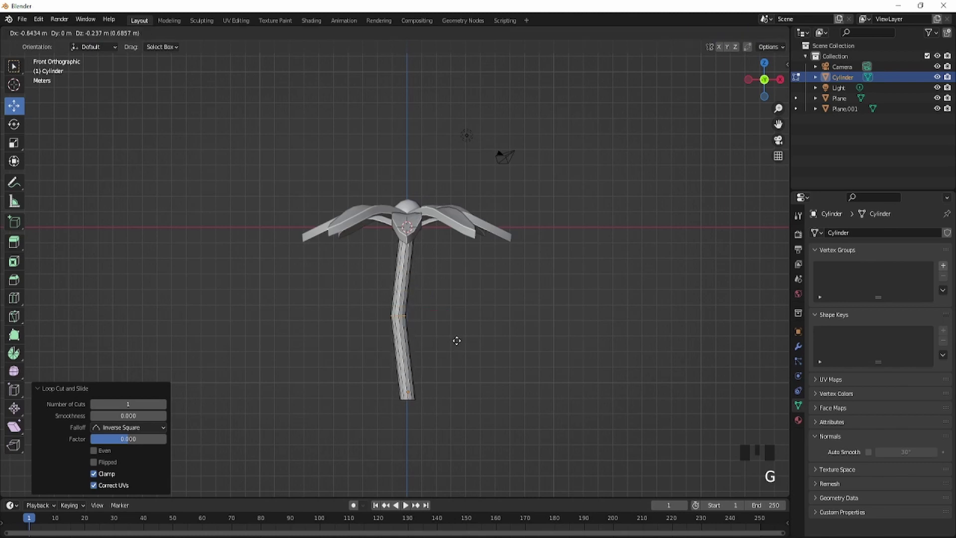